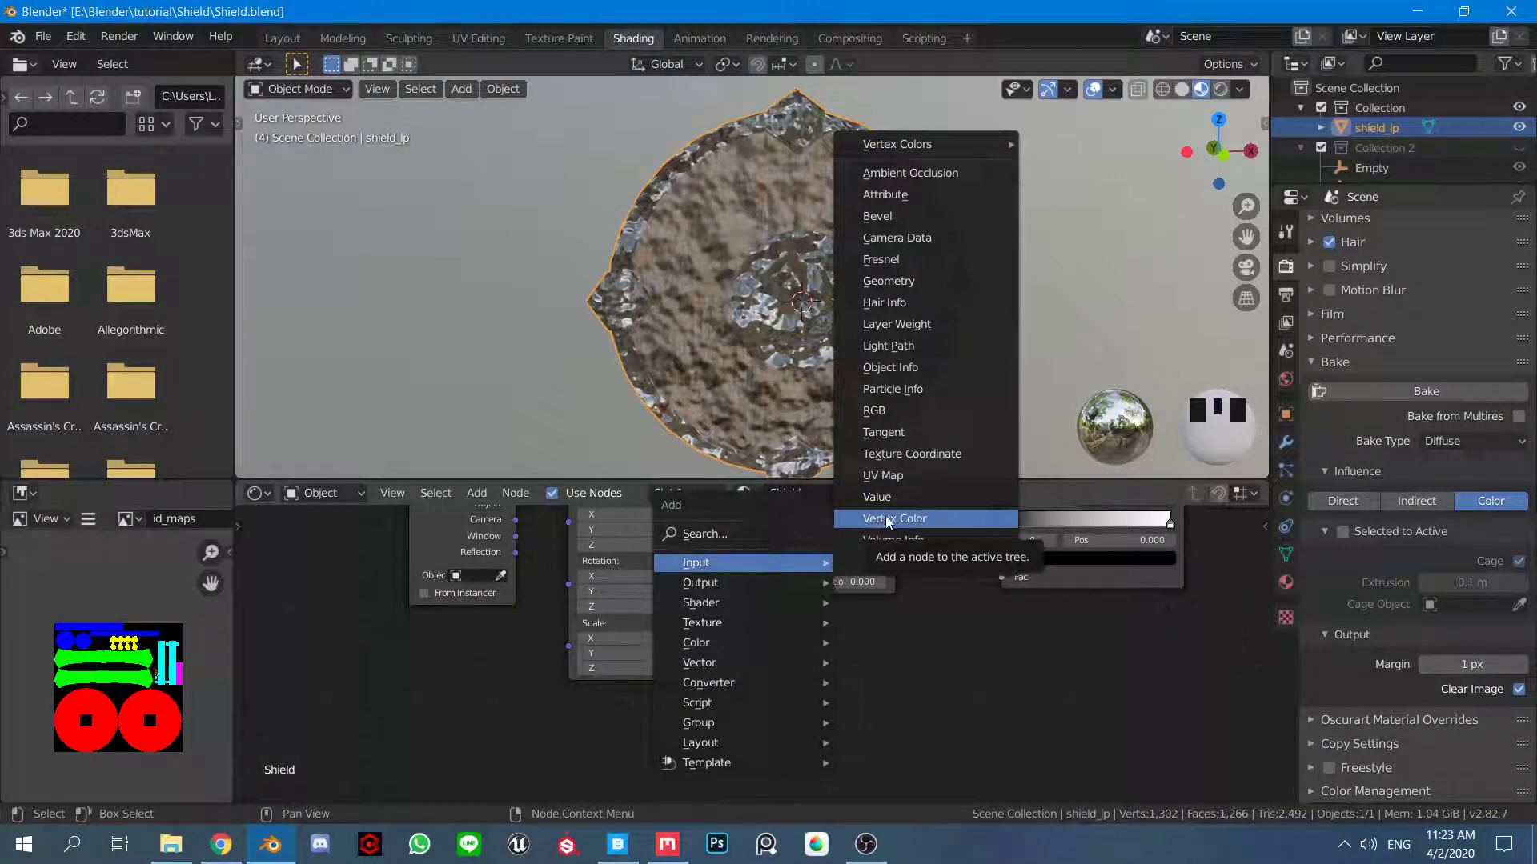
Add a Vertex Color input node using the Col layer and place it near the noise texture.
{"action": "key", "text": "shift+a"}
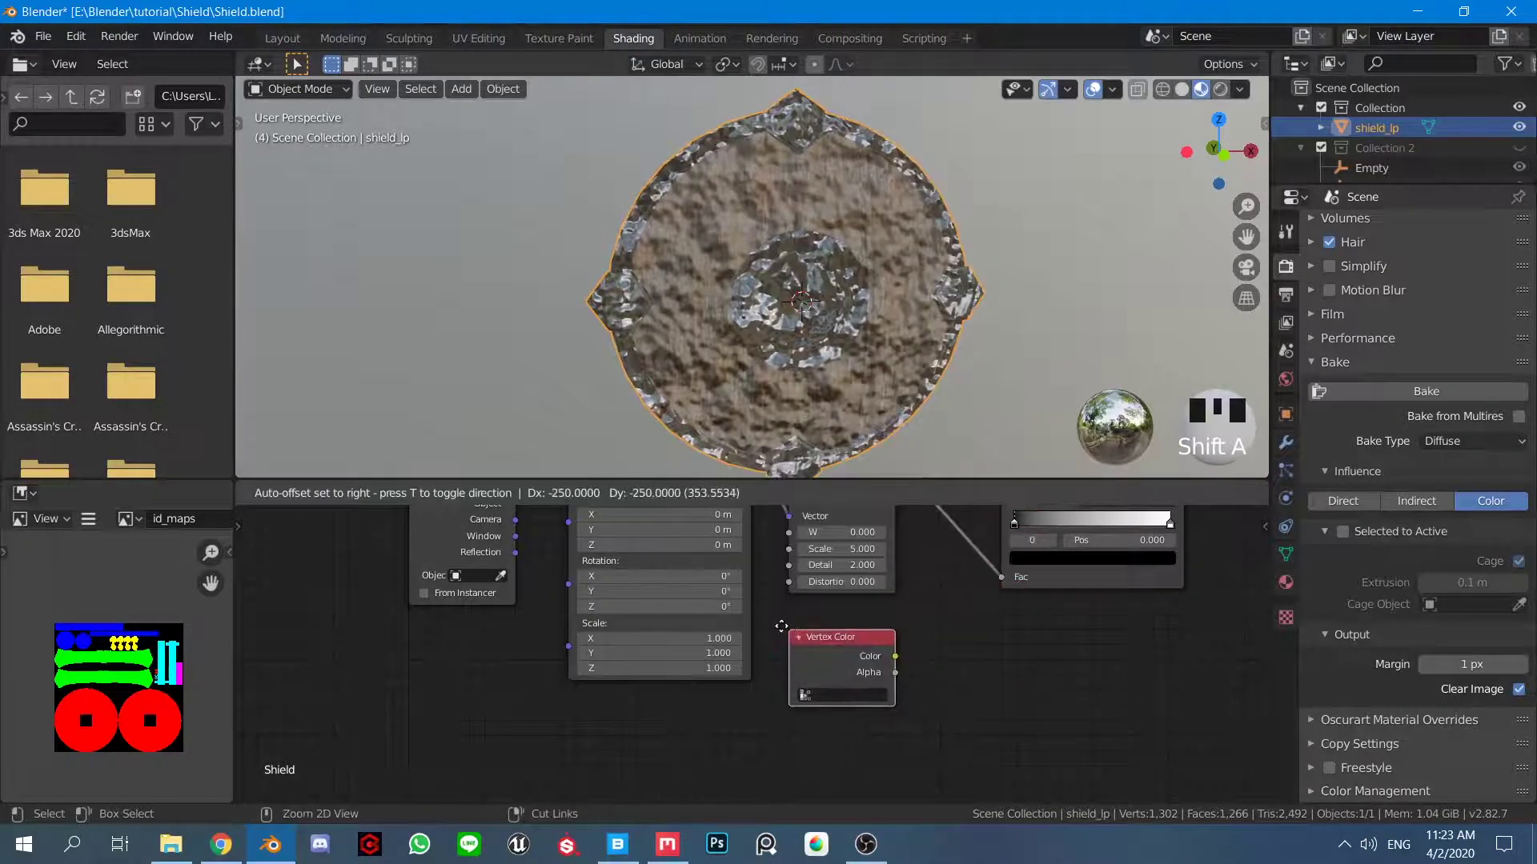
{"action": "scroll", "scroll_direction": "up", "scroll_amount": 3}
{"action": "left_click", "coordinate": [871, 712]}
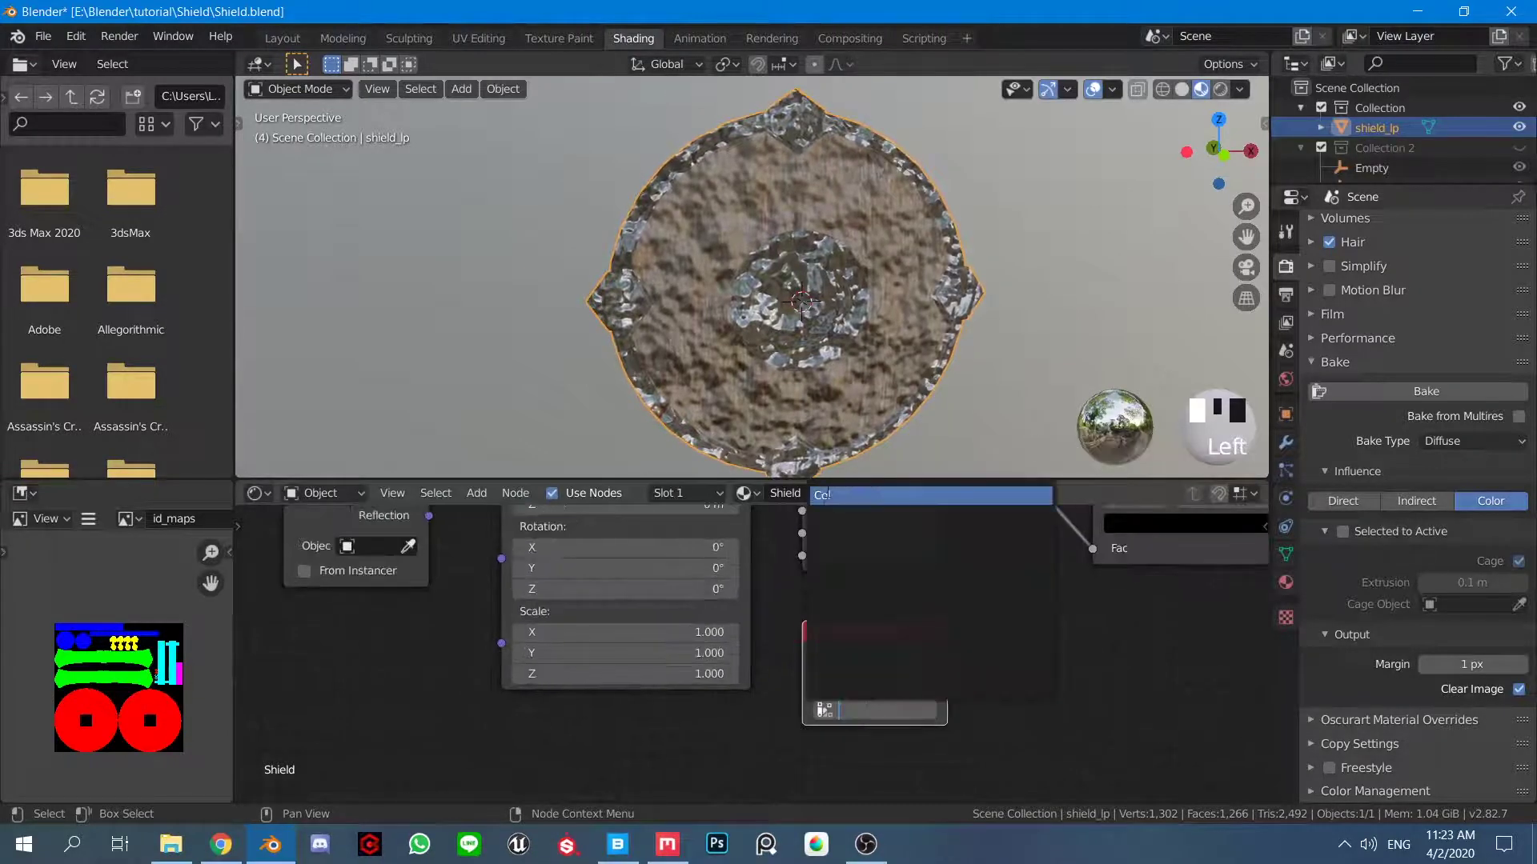
{"action": "scroll", "scroll_direction": "down", "scroll_amount": 3}
{"action": "middle_click", "coordinate": [1004, 606]}
{"action": "scroll", "scroll_direction": "down", "scroll_amount": 3}
{"action": "scroll", "scroll_direction": "up", "scroll_amount": 3}
{"action": "middle_click", "coordinate": [713, 712]}
{"action": "scroll", "scroll_direction": "up", "scroll_amount": 3}
{"action": "scroll", "scroll_direction": "down", "scroll_amount": 3}
{"action": "middle_click", "coordinate": [910, 607]}
{"action": "scroll", "scroll_direction": "up", "scroll_amount": 3}
{"action": "scroll", "scroll_direction": "down", "scroll_amount": 3}
{"action": "middle_click", "coordinate": [821, 695]}
{"action": "scroll", "scroll_direction": "up", "scroll_amount": 3}
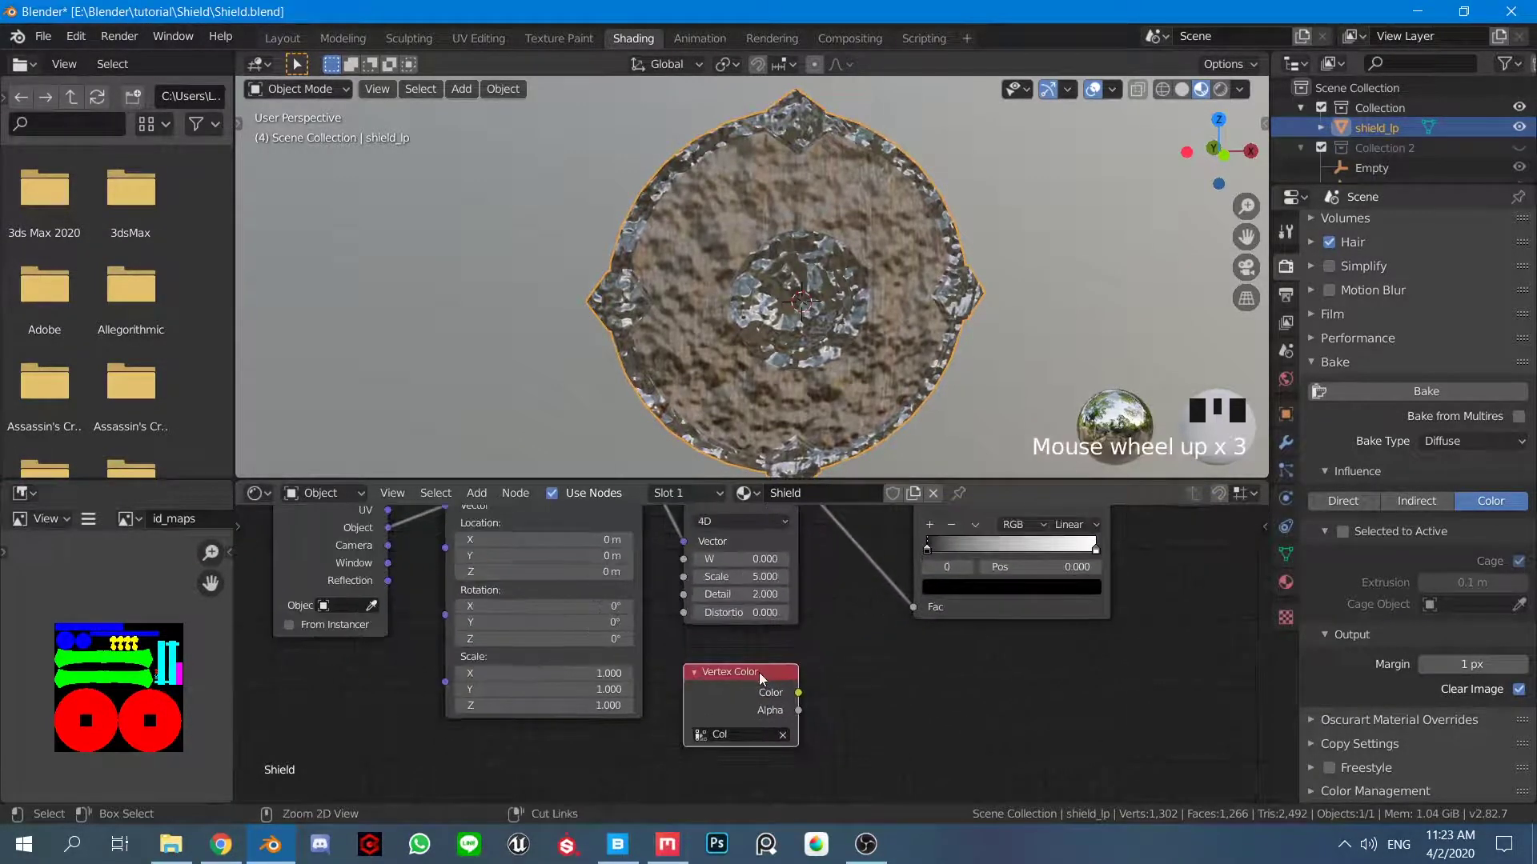
Wire the Vertex Color node's Color output into the Mix node alongside the noise.
{"action": "left_click_drag", "start_coordinate": [762, 685], "coordinate": [746, 376]}
{"action": "left_click_drag", "start_coordinate": [746, 377], "coordinate": [922, 613]}
Reposition the Mix node and start switching it to a Math Add node.
{"action": "left_click", "coordinate": [922, 613]}
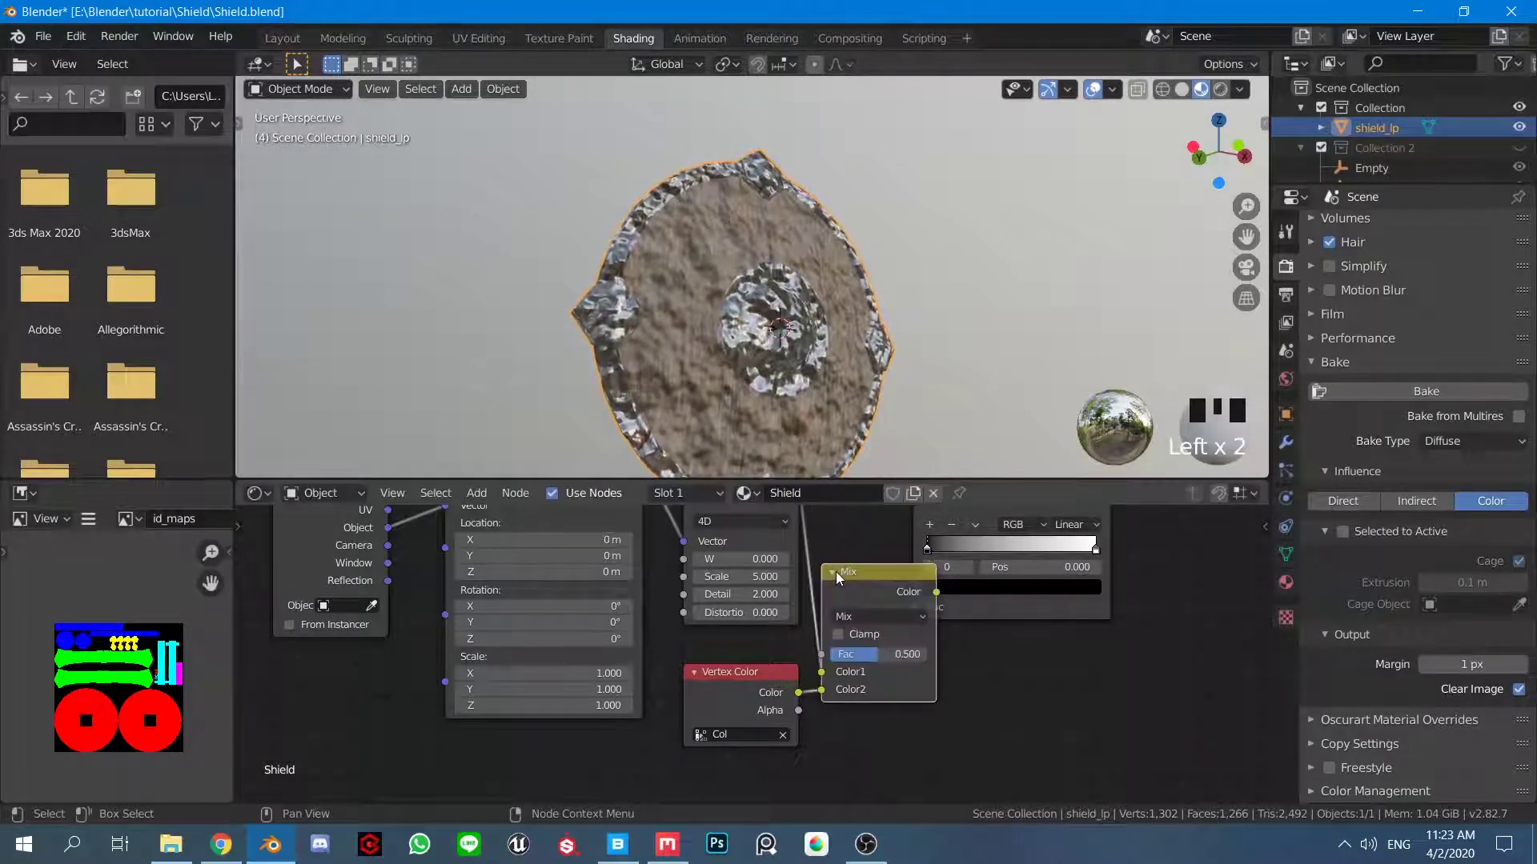
{"action": "key", "text": "shift+a"}
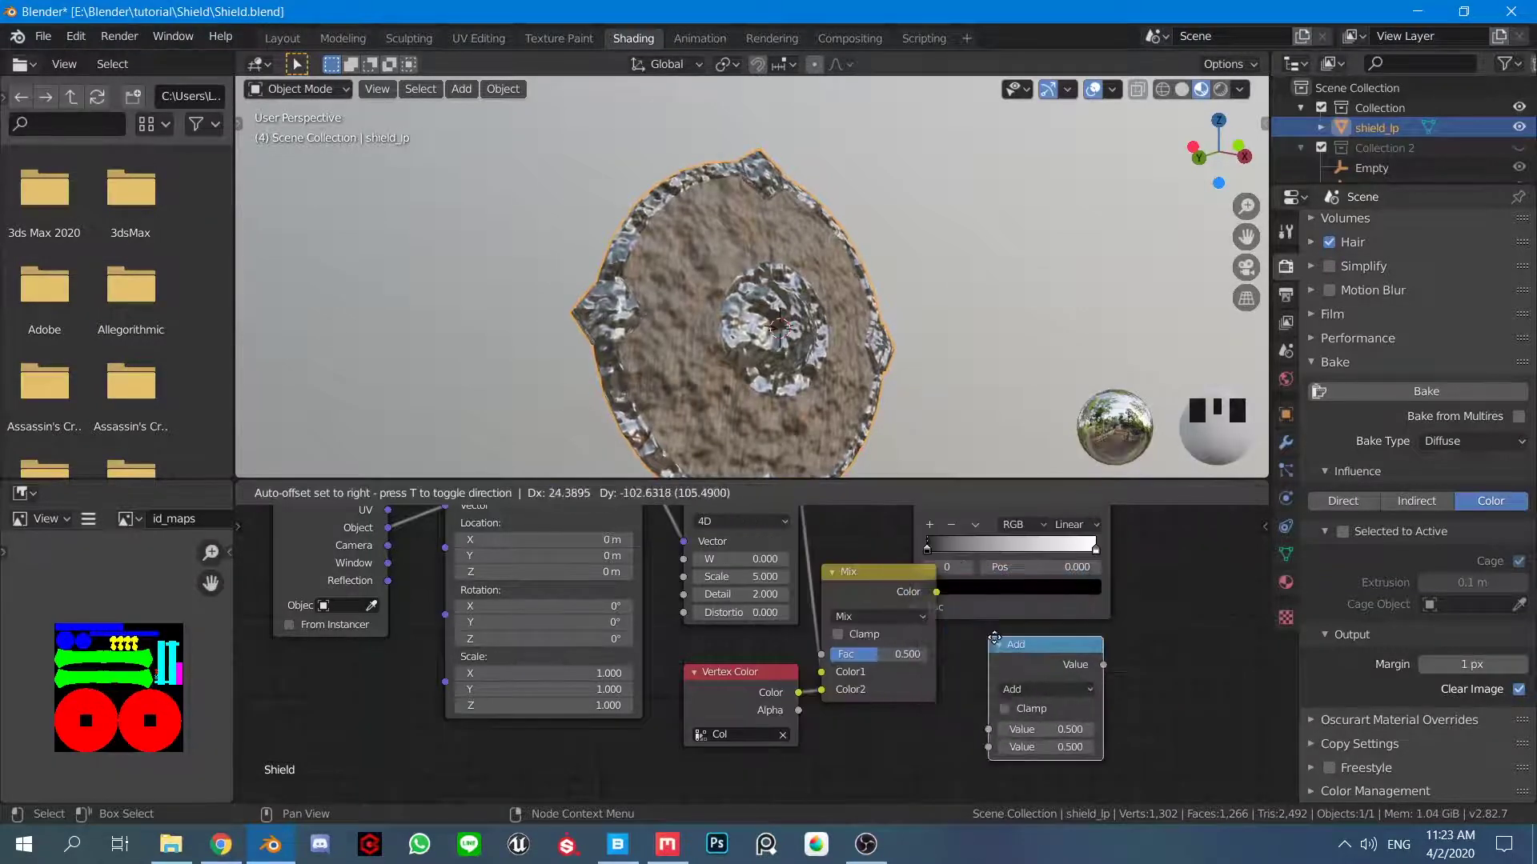
{"action": "left_click", "coordinate": [852, 581]}
{"action": "key", "text": "shift+s"}
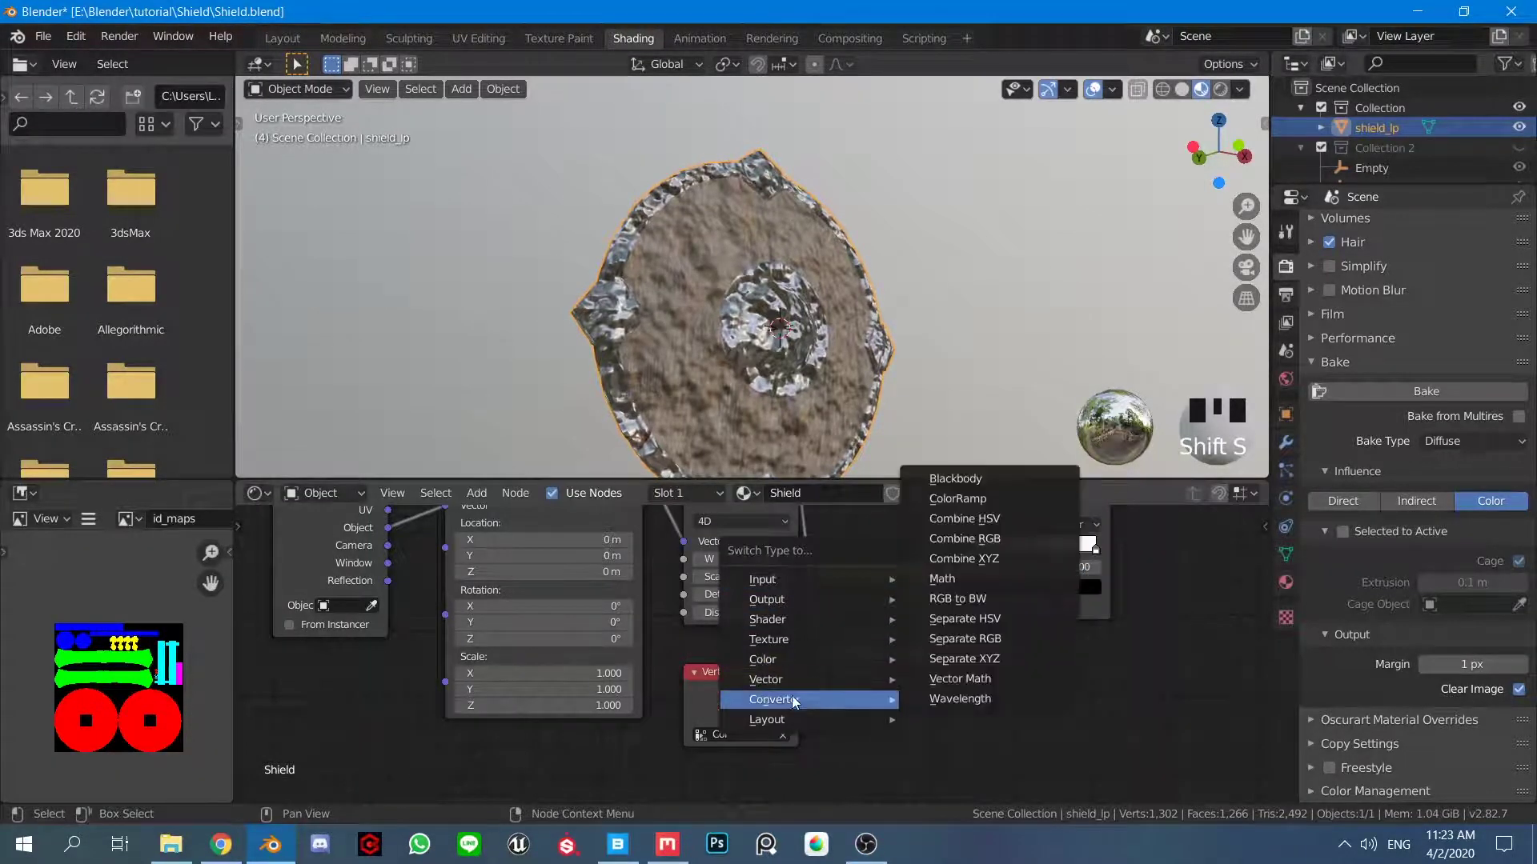
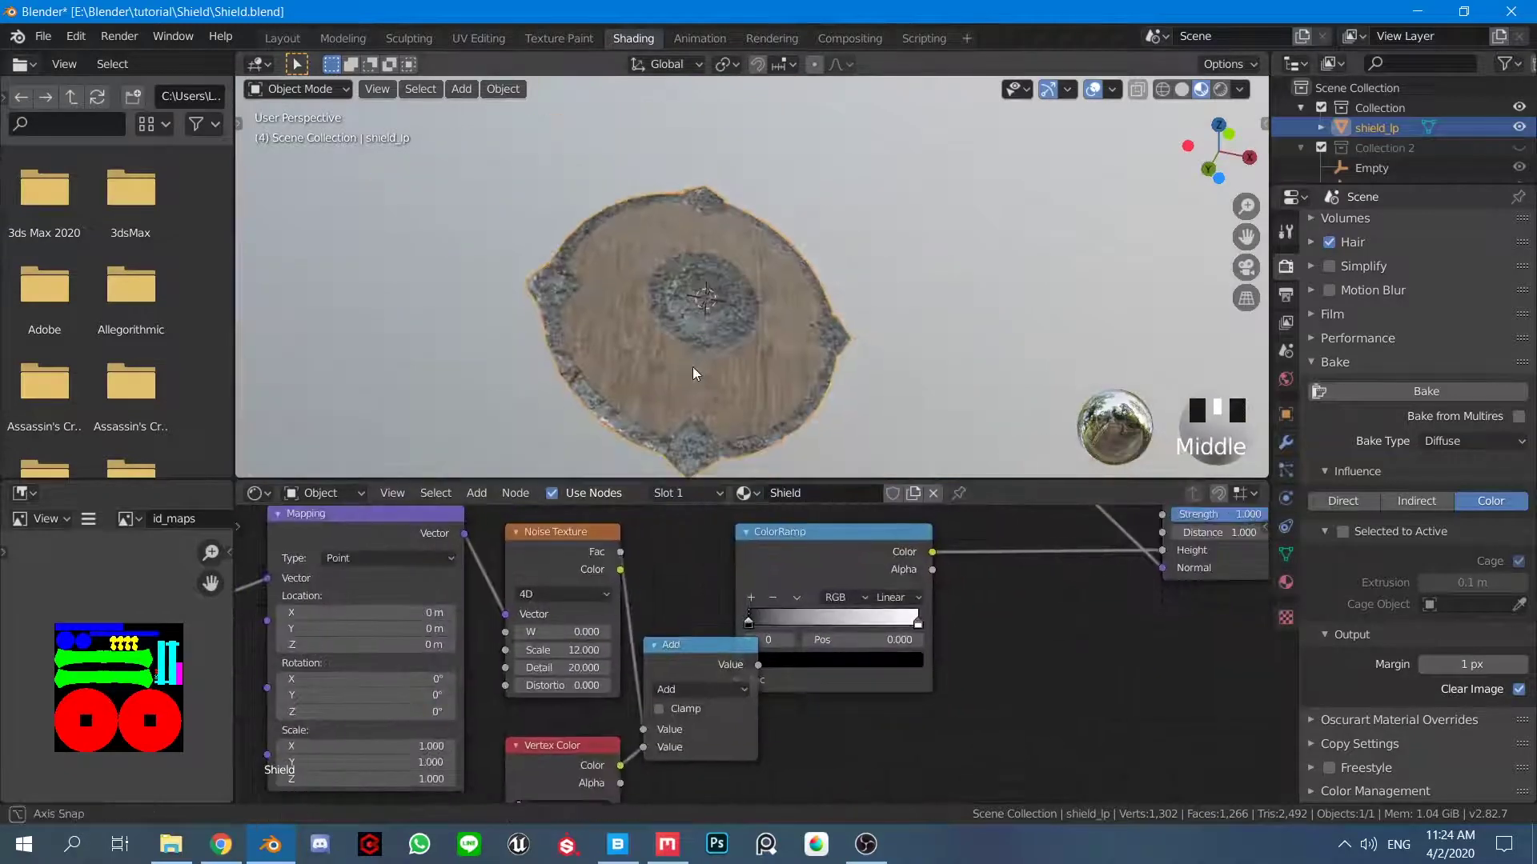
Drag the colour ramp stops closer together to tighten the wear mask.
{"action": "scroll", "scroll_direction": "up", "scroll_amount": 3}
{"action": "scroll", "scroll_direction": "up", "scroll_amount": 3}
{"action": "left_click", "coordinate": [983, 614]}
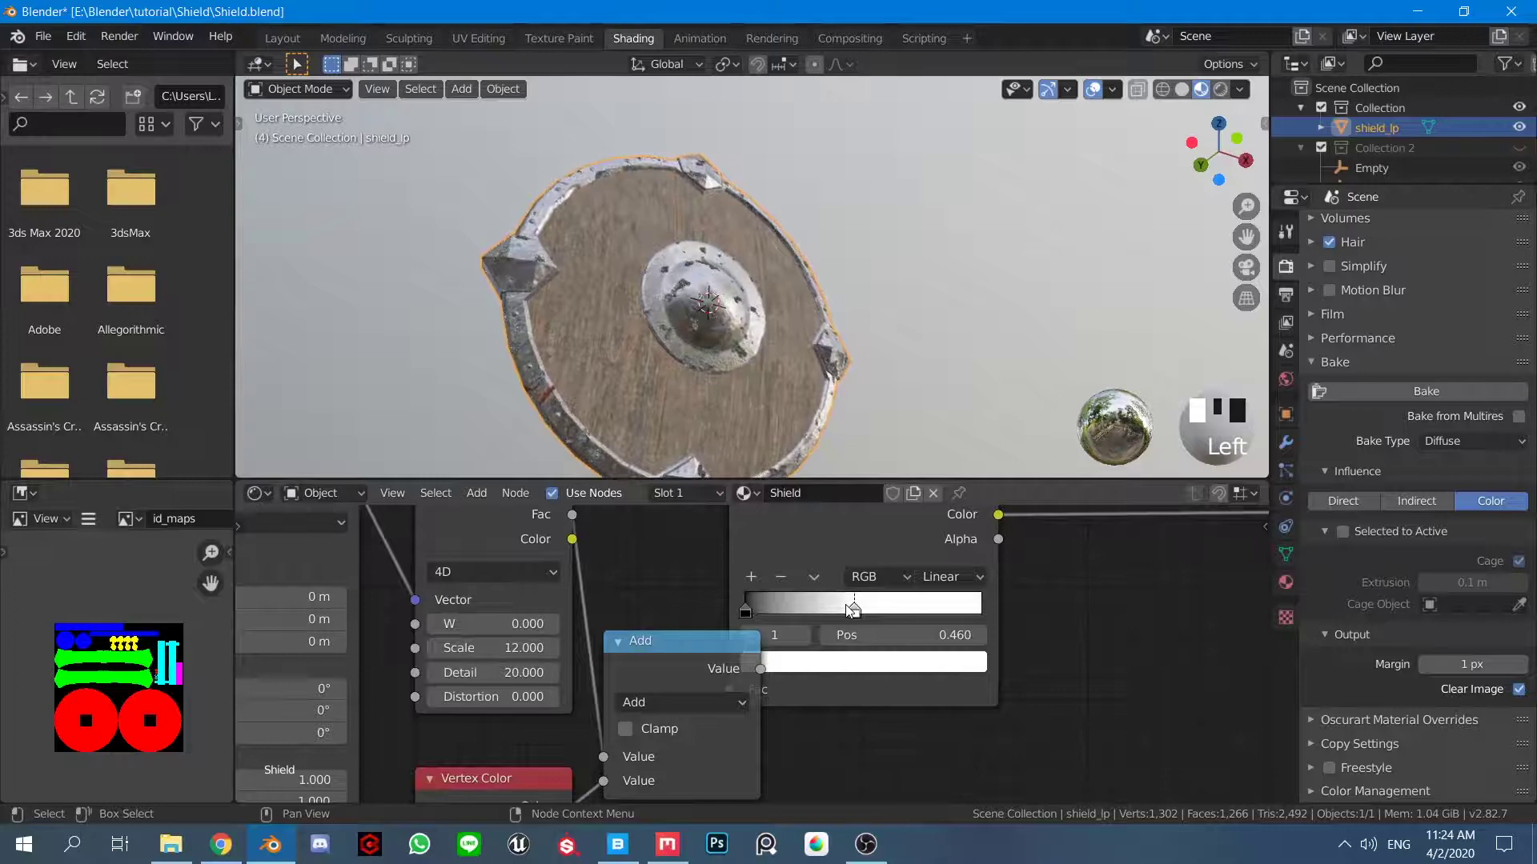
{"action": "left_click_drag", "start_coordinate": [785, 353], "coordinate": [747, 389]}
{"action": "scroll", "scroll_direction": "up", "scroll_amount": 3}
{"action": "left_click_drag", "start_coordinate": [637, 389], "coordinate": [825, 348]}
{"action": "scroll", "scroll_direction": "down", "scroll_amount": 3}
{"action": "left_click_drag", "start_coordinate": [722, 308], "coordinate": [857, 419]}
{"action": "scroll", "scroll_direction": "up", "scroll_amount": 3}
{"action": "middle_click", "coordinate": [827, 378]}
{"action": "left_click_drag", "start_coordinate": [760, 325], "coordinate": [759, 286]}
{"action": "scroll", "scroll_direction": "down", "scroll_amount": 3}
{"action": "left_click_drag", "start_coordinate": [645, 290], "coordinate": [772, 324]}
{"action": "scroll", "scroll_direction": "up", "scroll_amount": 3}
{"action": "left_click_drag", "start_coordinate": [693, 396], "coordinate": [740, 303]}
{"action": "scroll", "scroll_direction": "up", "scroll_amount": 3}
{"action": "left_click_drag", "start_coordinate": [641, 276], "coordinate": [732, 384]}
{"action": "scroll", "scroll_direction": "up", "scroll_amount": 3}
Move the dark and white ramp stops so wear shows as sharp patches on the shield boss.
{"action": "left_click_drag", "start_coordinate": [756, 394], "coordinate": [1010, 643]}
{"action": "scroll", "scroll_direction": "up", "scroll_amount": 3}
{"action": "left_click", "coordinate": [702, 648]}
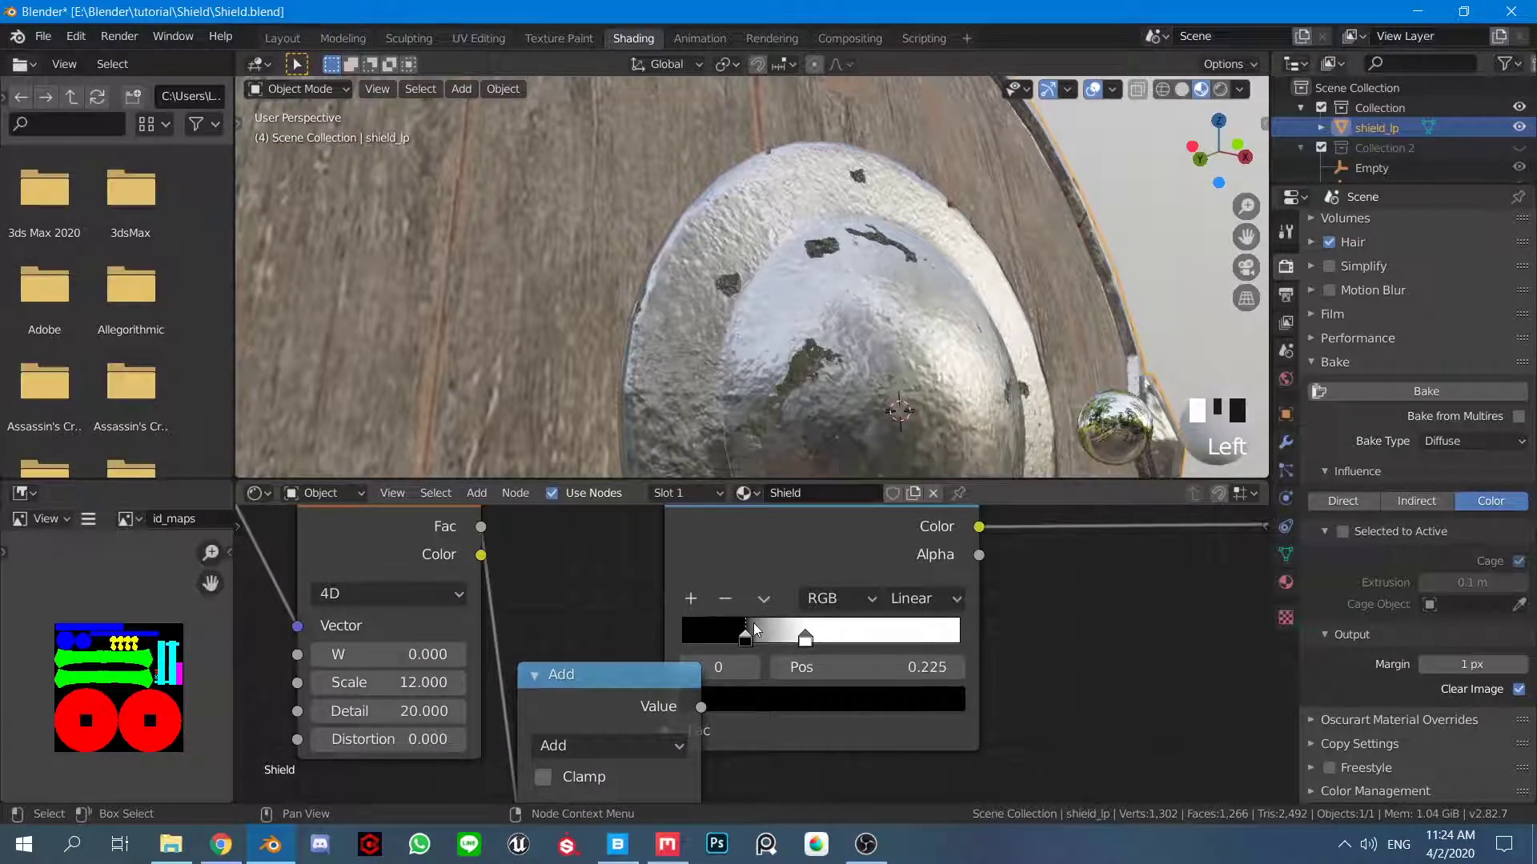
{"action": "left_click", "coordinate": [800, 642]}
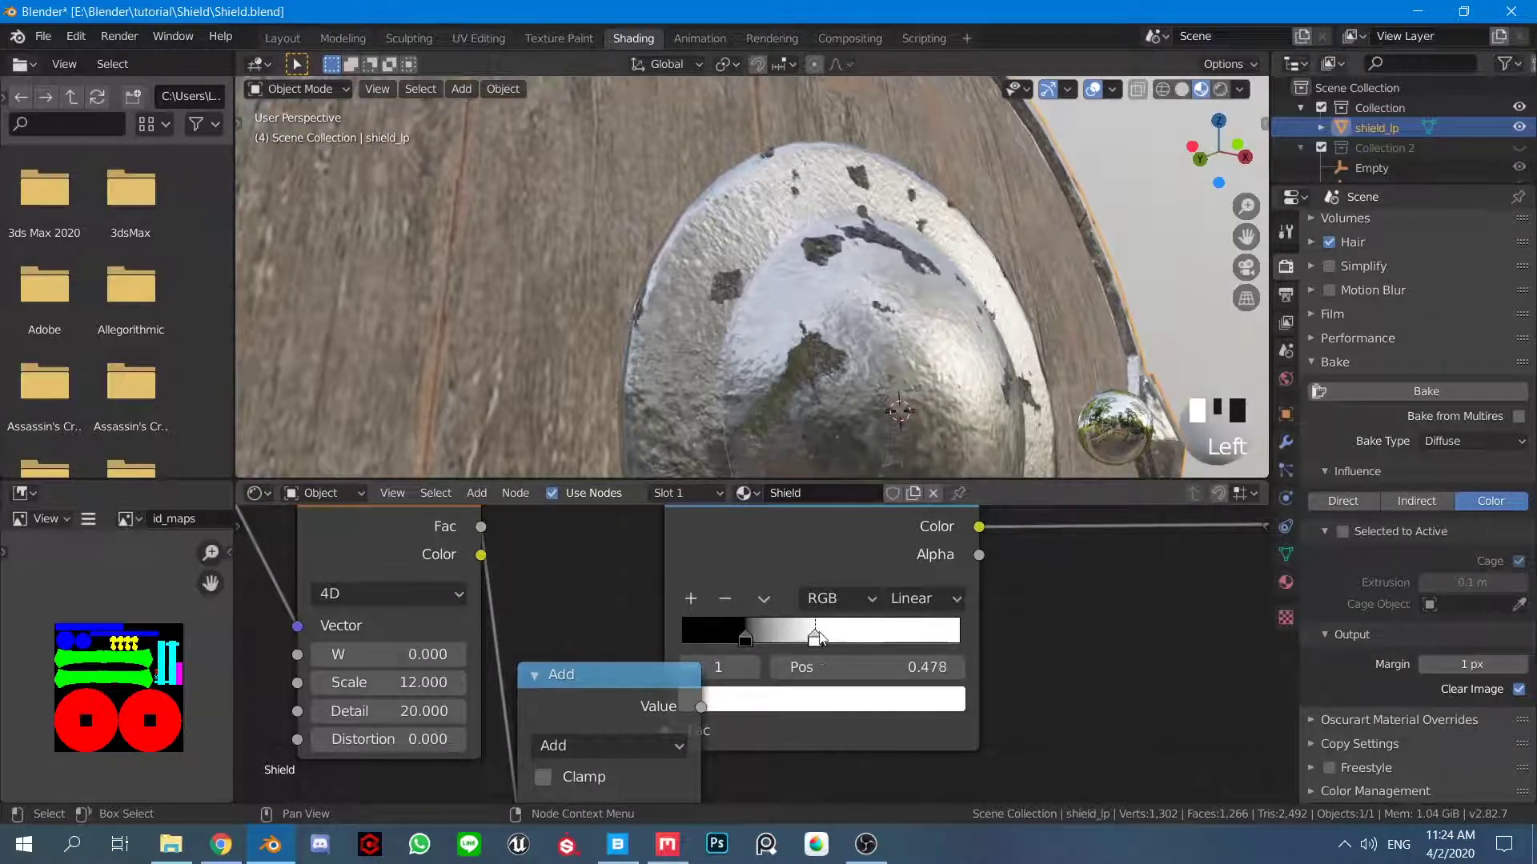
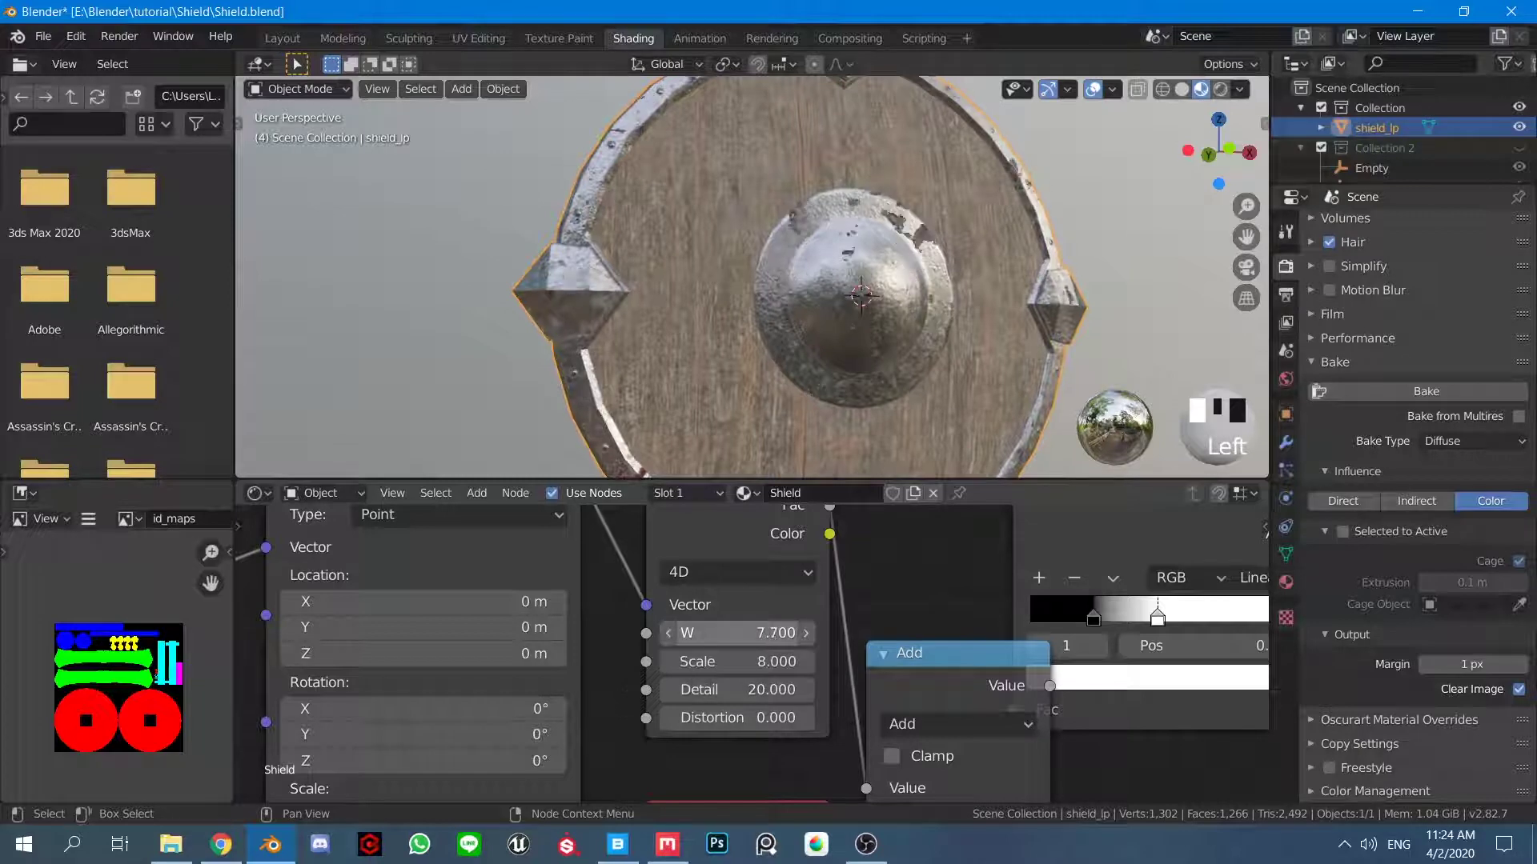
Set the noise texture W value to 9 and orbit the shield to check the reshuffled wear.
{"action": "scroll", "scroll_direction": "down", "scroll_amount": 3}
{"action": "left_click_drag", "start_coordinate": [846, 325], "coordinate": [809, 351]}
{"action": "scroll", "scroll_direction": "up", "scroll_amount": 3}
{"action": "left_click_drag", "start_coordinate": [802, 377], "coordinate": [813, 393]}
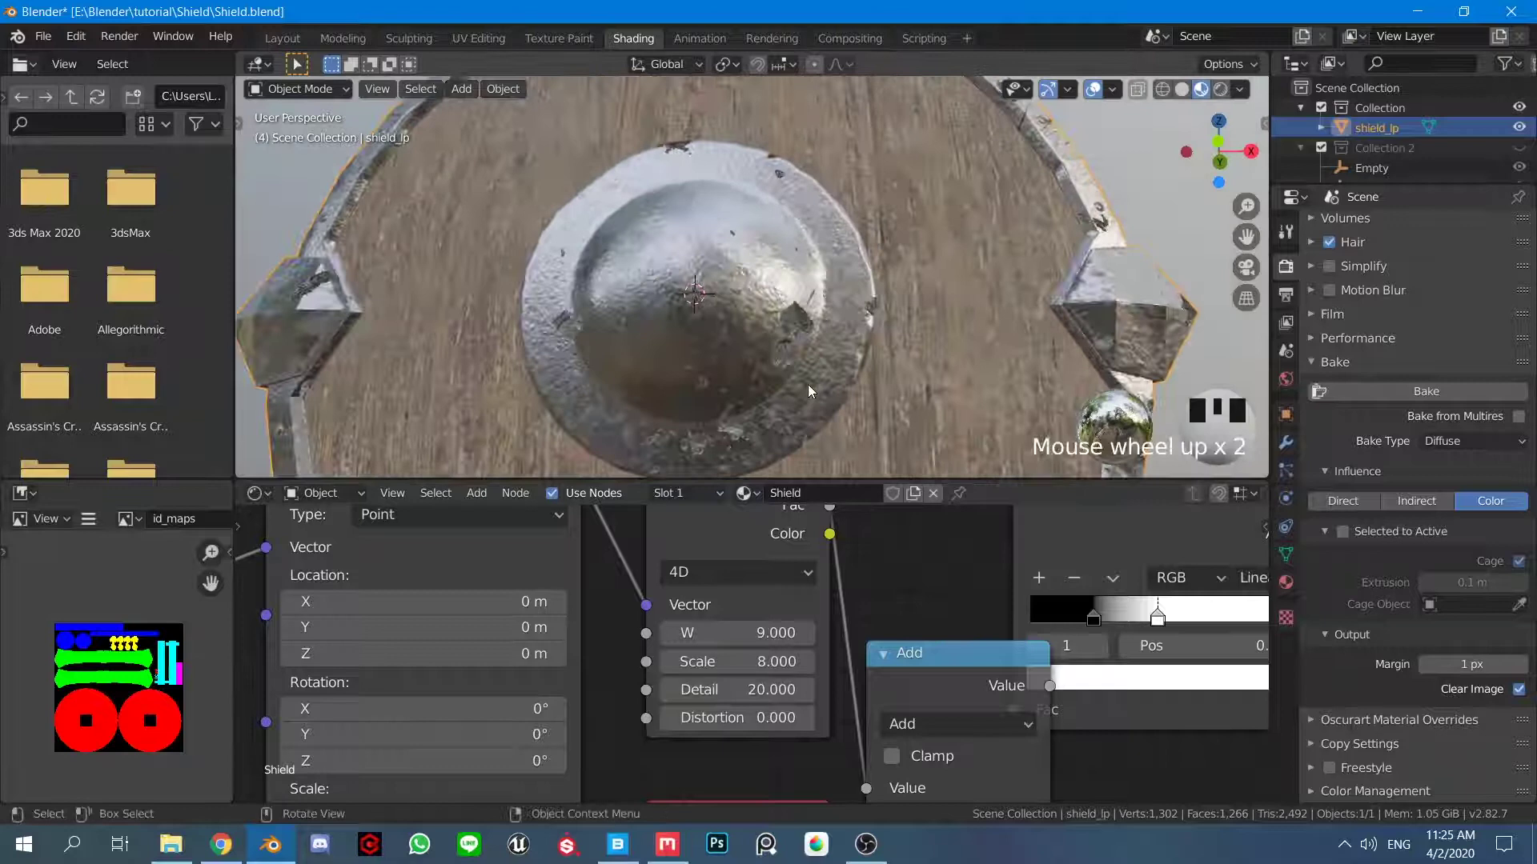
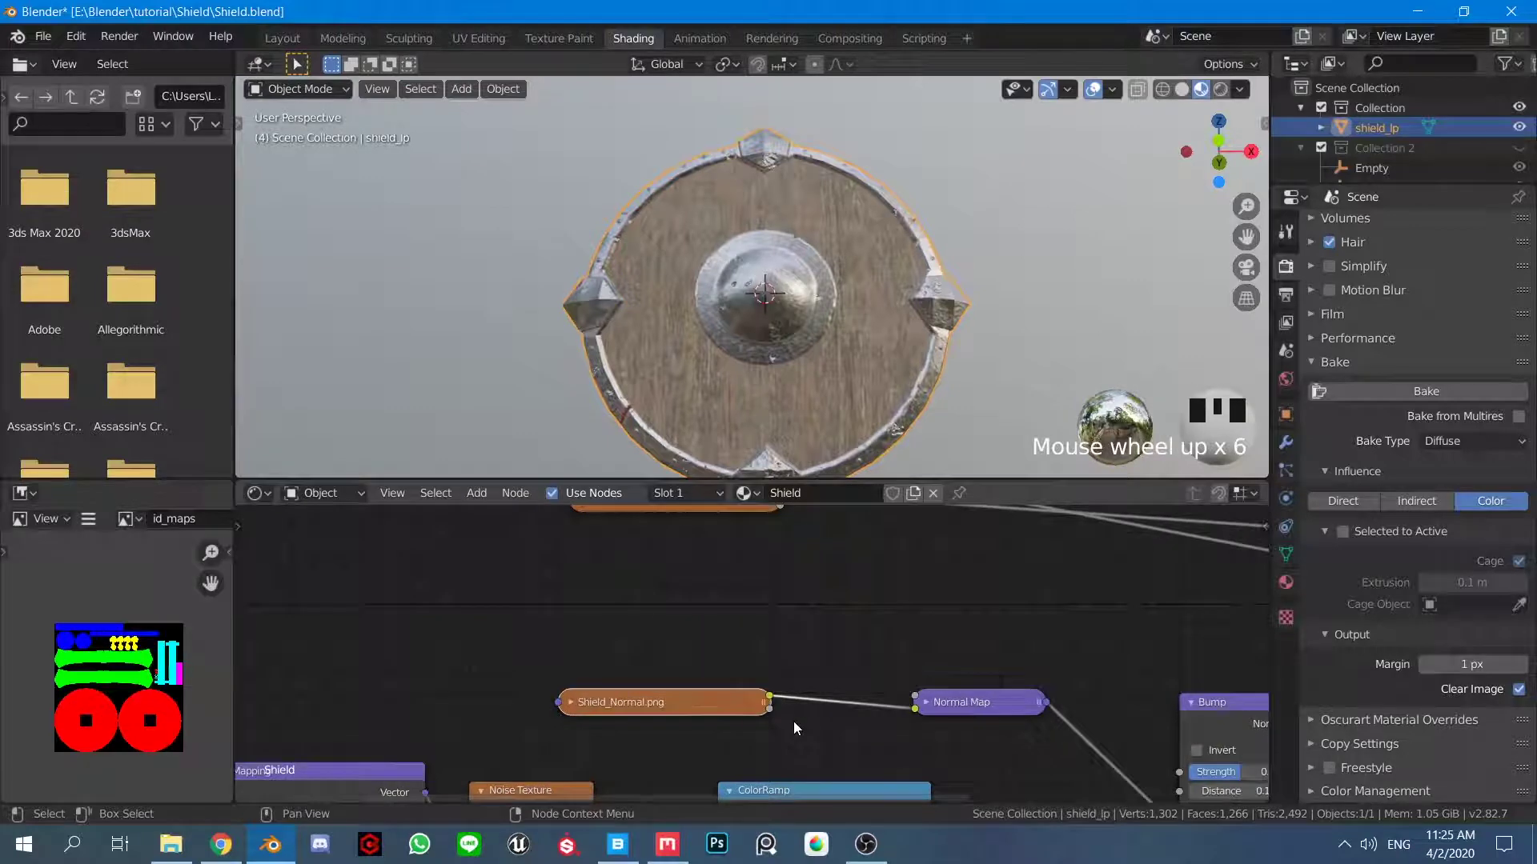
Expand the Shield_Normal.png image node and set its colour space to Non-Color.
{"action": "scroll", "scroll_direction": "up", "scroll_amount": 3}
{"action": "key", "text": "h"}
{"action": "scroll", "scroll_direction": "down", "scroll_amount": 3}
{"action": "middle_click", "coordinate": [638, 743]}
{"action": "key", "text": "g"}
{"action": "middle_click", "coordinate": [675, 575]}
{"action": "scroll", "scroll_direction": "up", "scroll_amount": 3}
{"action": "left_click", "coordinate": [702, 603]}
{"action": "left_click", "coordinate": [702, 603]}
{"action": "left_click", "coordinate": [702, 603]}
{"action": "left_click", "coordinate": [1443, 444]}
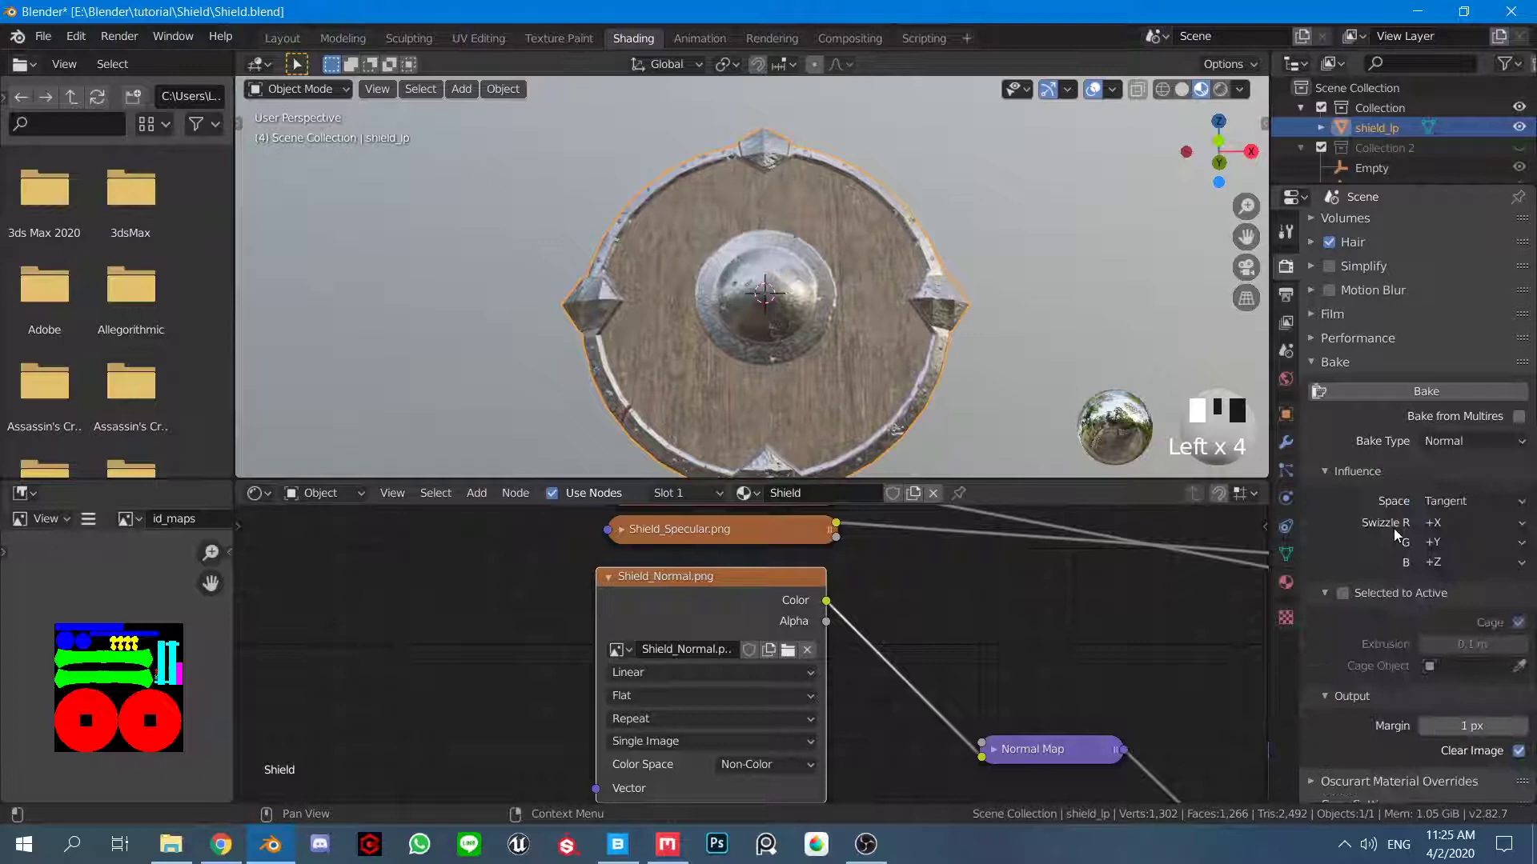
Show the baked Shield_Normal.png in the image viewer.
{"action": "scroll", "scroll_direction": "down", "scroll_amount": 3}
{"action": "scroll", "scroll_direction": "up", "scroll_amount": 3}
{"action": "left_click", "coordinate": [702, 593]}
{"action": "left_click", "coordinate": [1396, 399]}
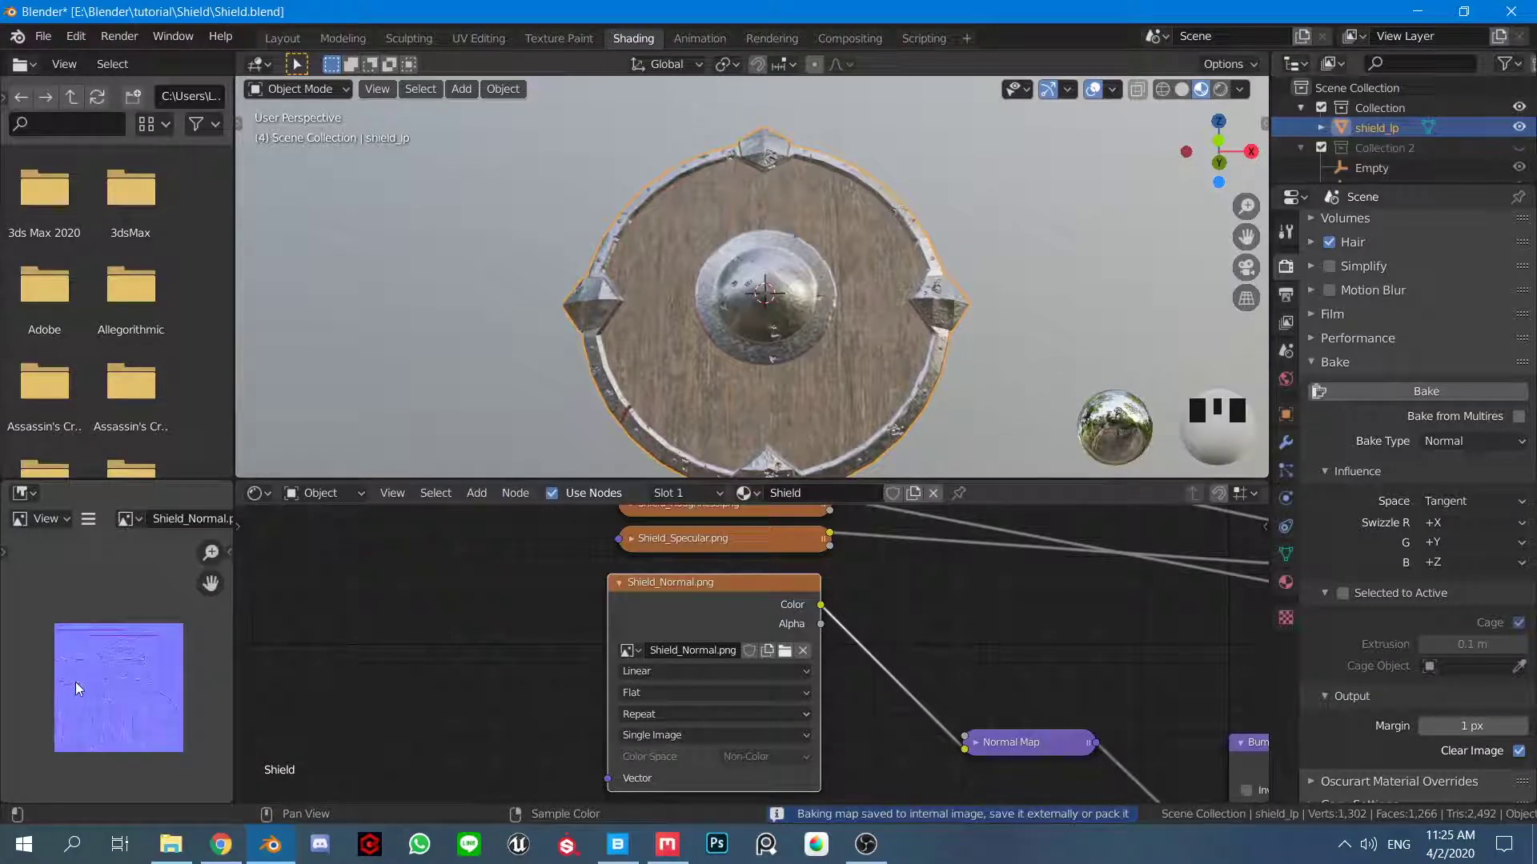
Route the normal image's Color through a Normal Map node into the Principled BSDF Normal input.
{"action": "scroll", "scroll_direction": "up", "scroll_amount": 3}
{"action": "scroll", "scroll_direction": "down", "scroll_amount": 3}
{"action": "left_click_drag", "start_coordinate": [888, 698], "coordinate": [805, 604]}
{"action": "left_click", "coordinate": [805, 604]}
{"action": "scroll", "scroll_direction": "down", "scroll_amount": 3}
{"action": "left_click_drag", "start_coordinate": [597, 698], "coordinate": [694, 663]}
{"action": "scroll", "scroll_direction": "down", "scroll_amount": 3}
{"action": "left_click", "coordinate": [325, 654]}
{"action": "key", "text": "x"}
Save the baked Shield_Normal image with Alt+S.
{"action": "scroll", "scroll_direction": "up", "scroll_amount": 3}
{"action": "middle_click", "coordinate": [107, 649]}
{"action": "scroll", "scroll_direction": "up", "scroll_amount": 3}
{"action": "key", "text": "alt+s"}
{"action": "middle_click", "coordinate": [709, 661]}
{"action": "scroll", "scroll_direction": "up", "scroll_amount": 3}
{"action": "left_click", "coordinate": [512, 613]}
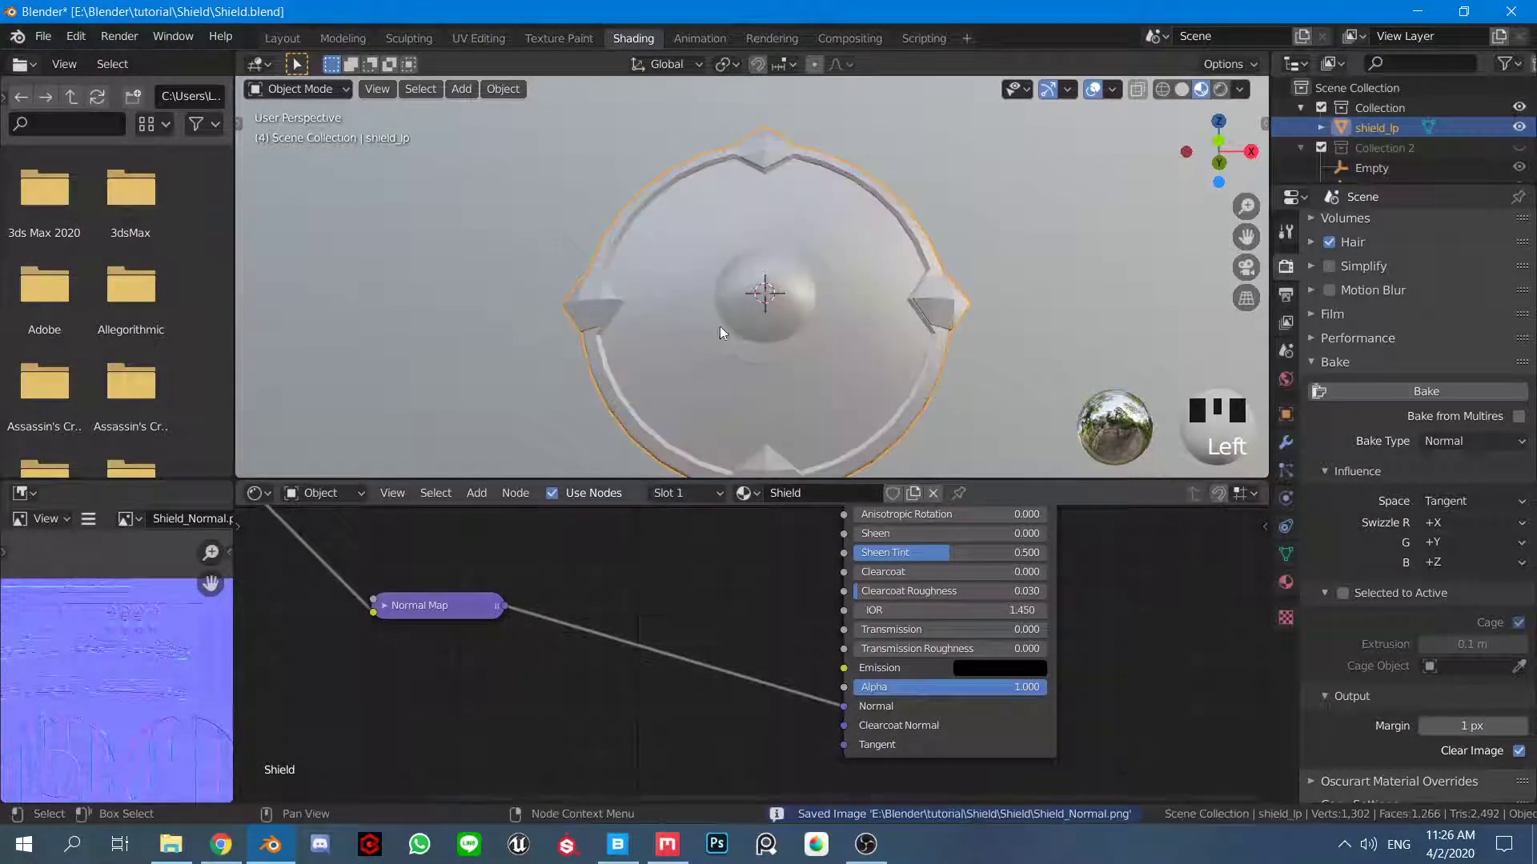